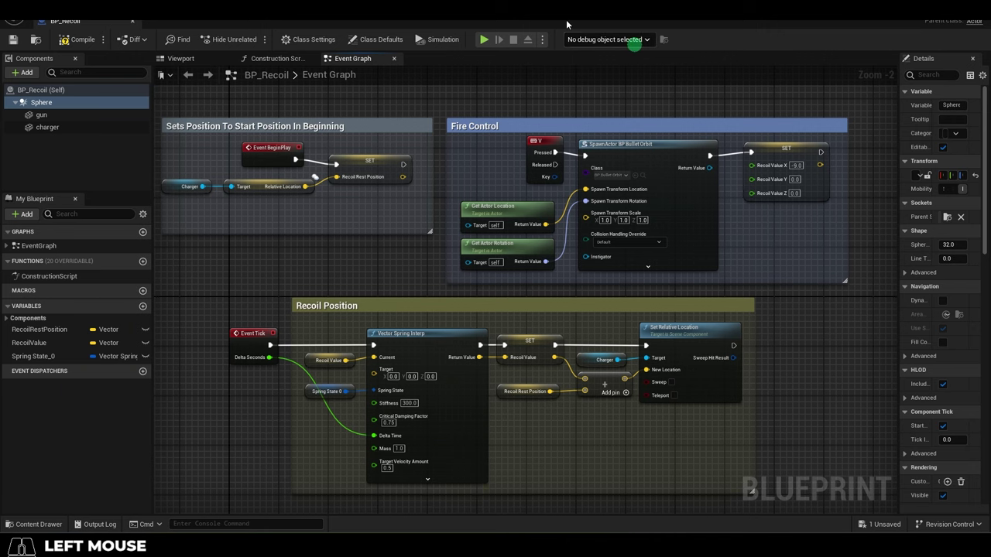
Step: Review the Vector Spring Interp node, the RecoilValue and RecoilRestPosition variables and the SET node, then launch Play-in-Editor
click(429, 351)
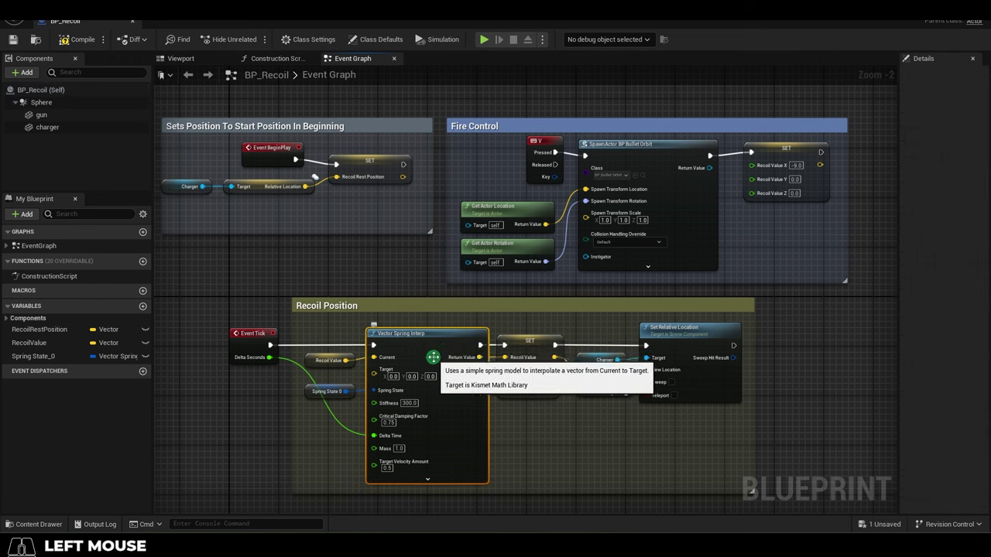
click(72, 343)
click(85, 354)
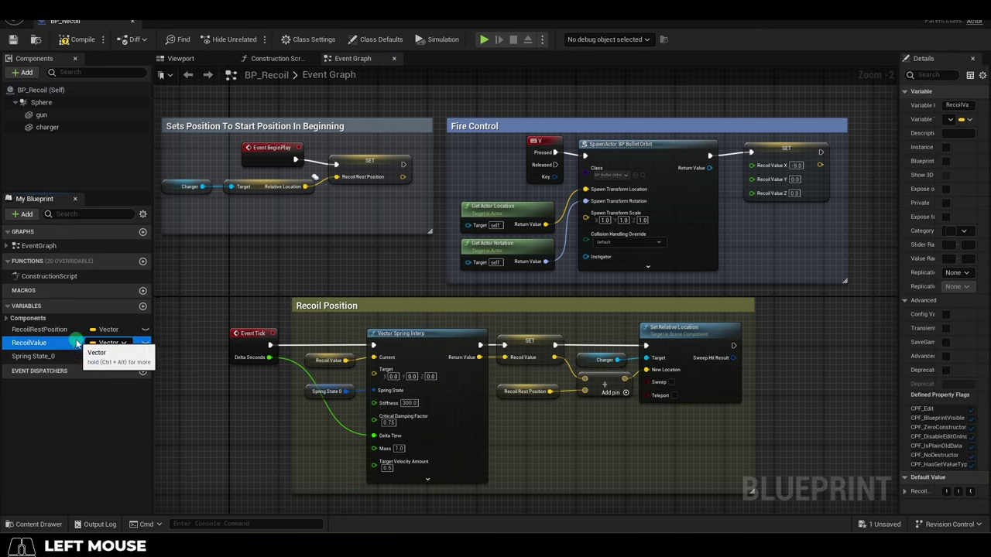
click(82, 343)
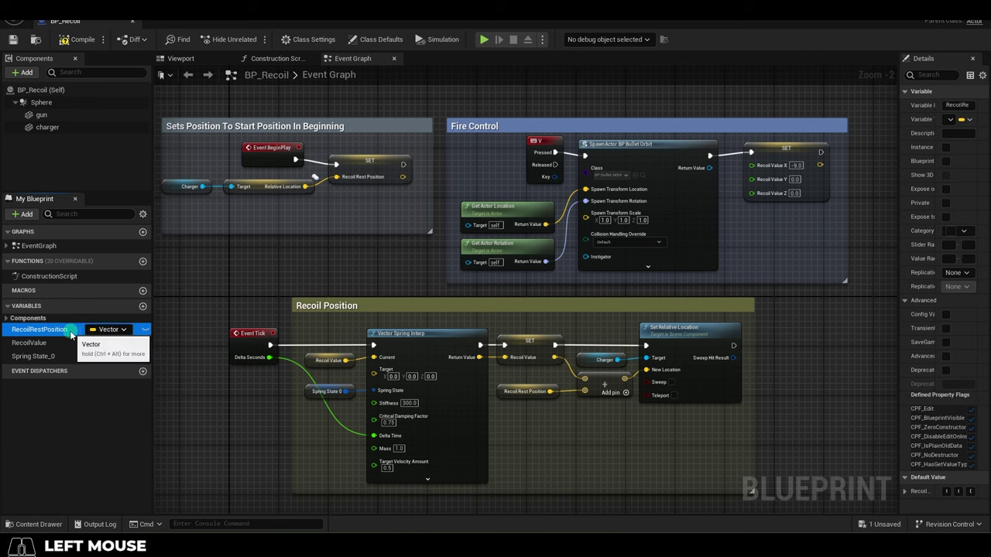
click(80, 357)
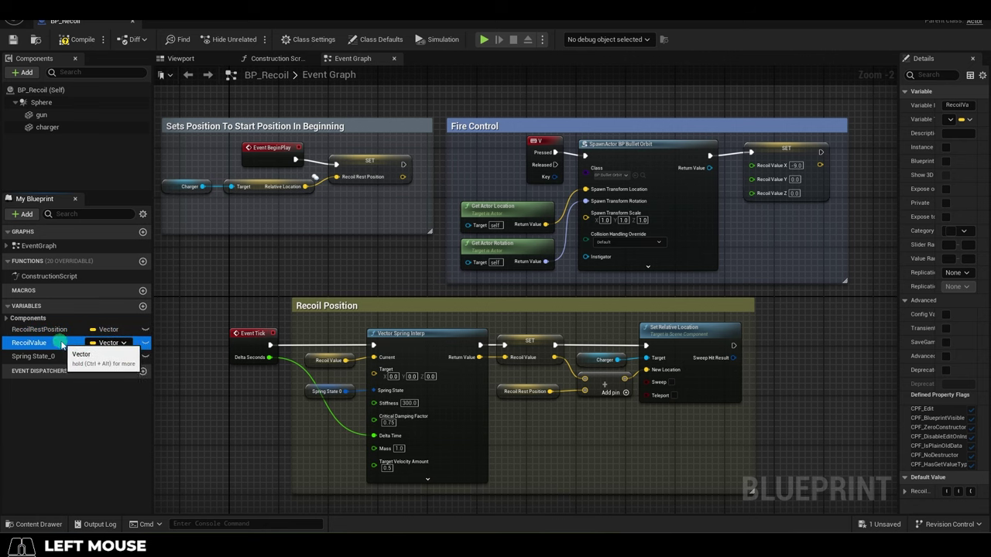
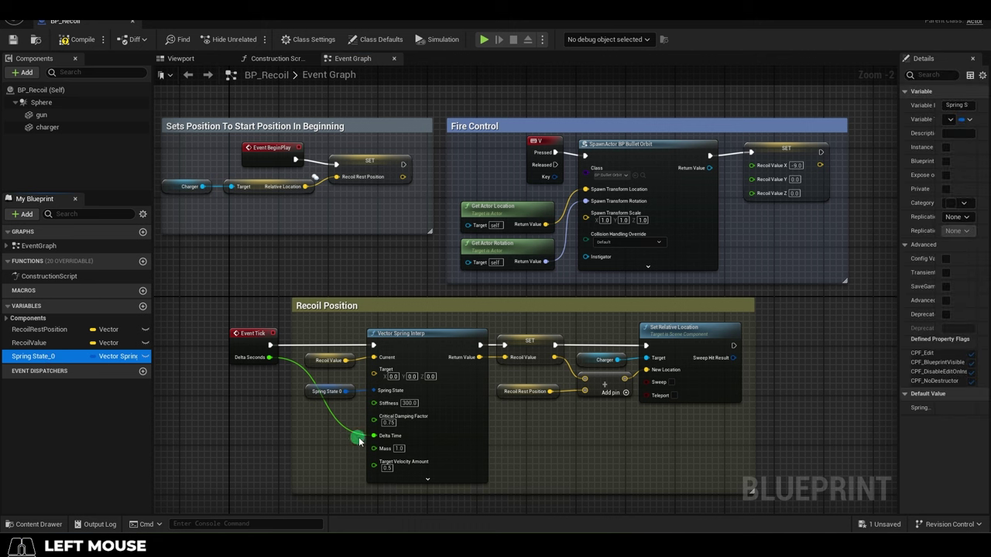
click(549, 356)
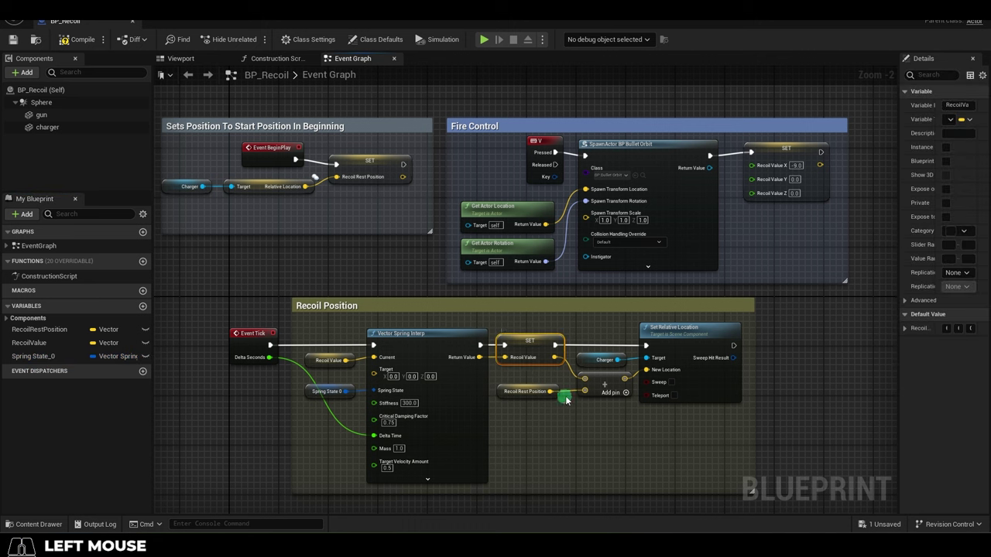
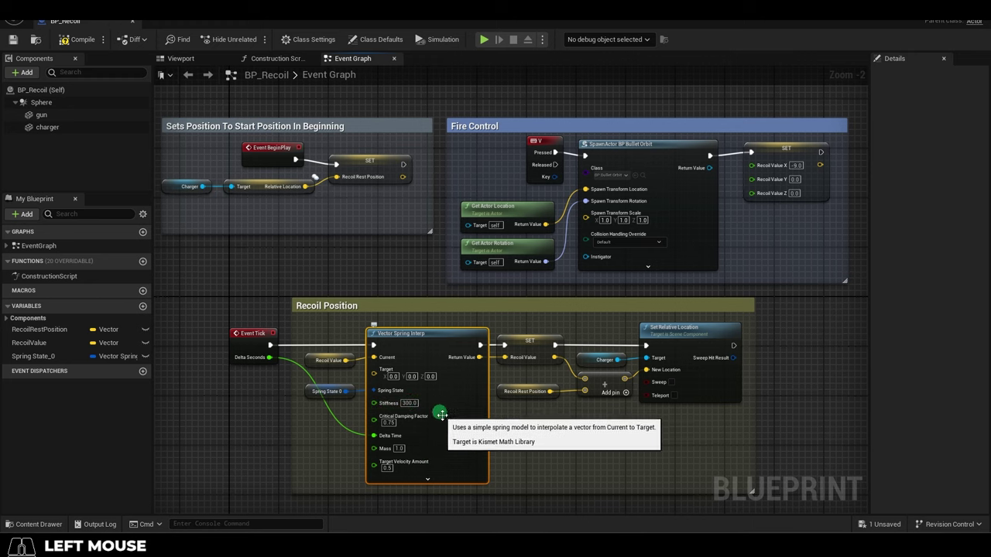
key(v)
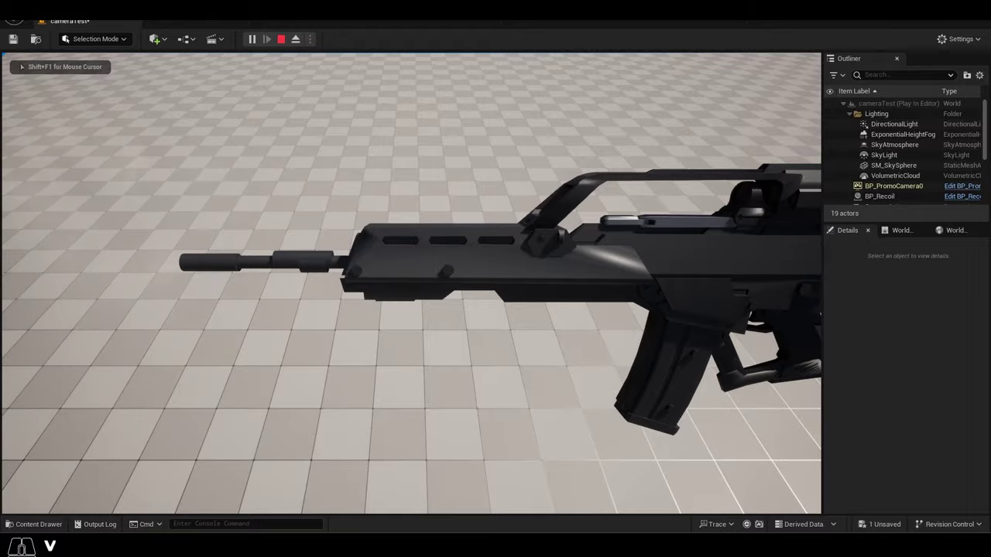